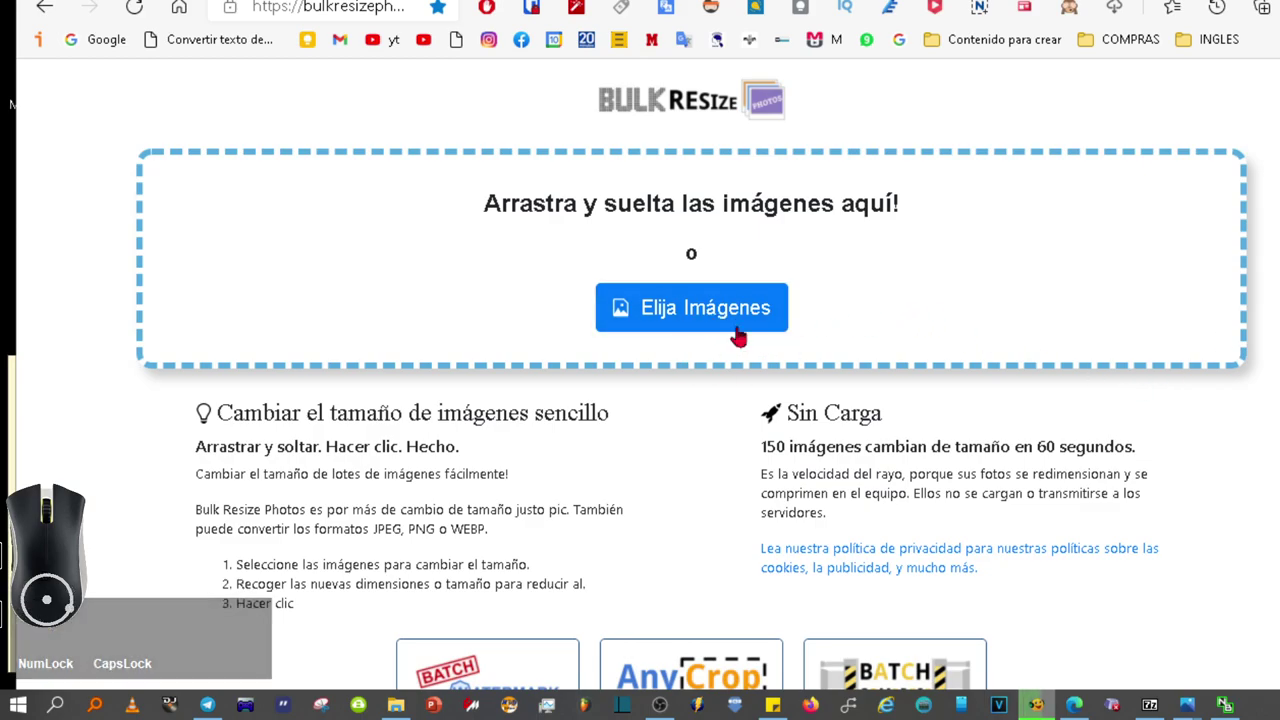
Select every slide JPG in D:\MÚSICA\OLD\1 through the 'Elija Imágenes' chooser.
key("Num_Lock")
key("Caps_Lock")
left_click(698, 317)
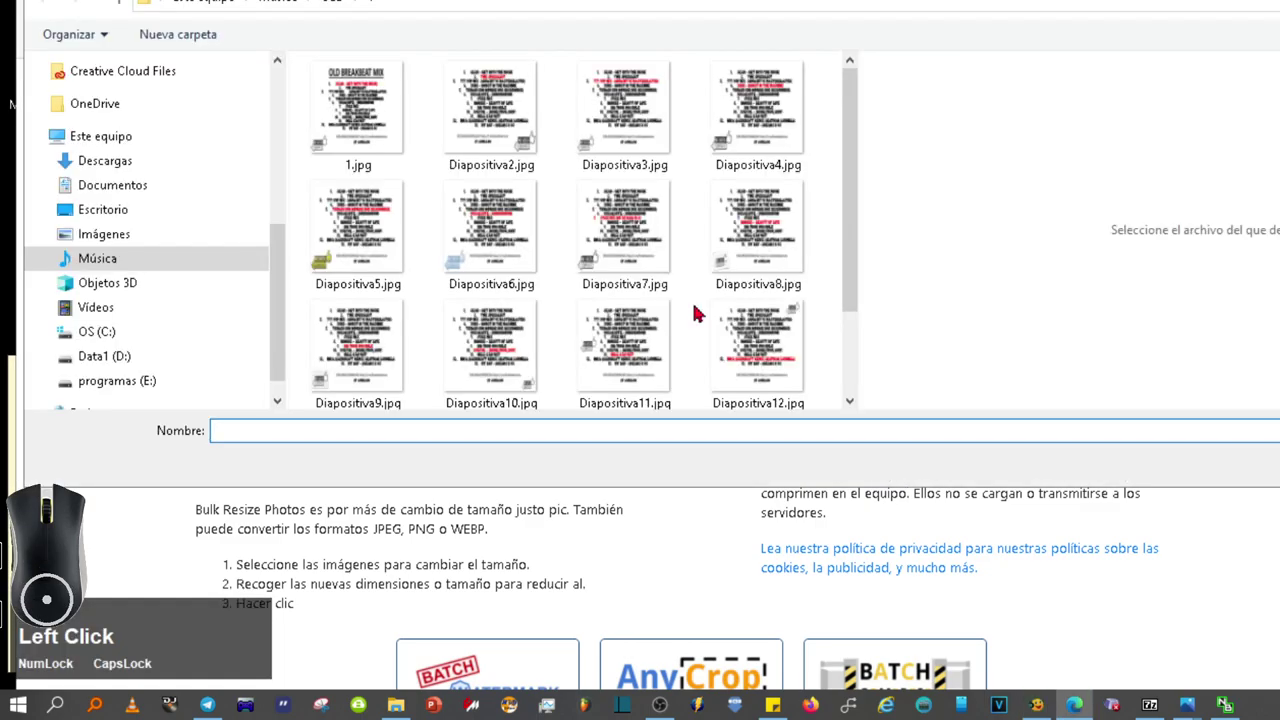
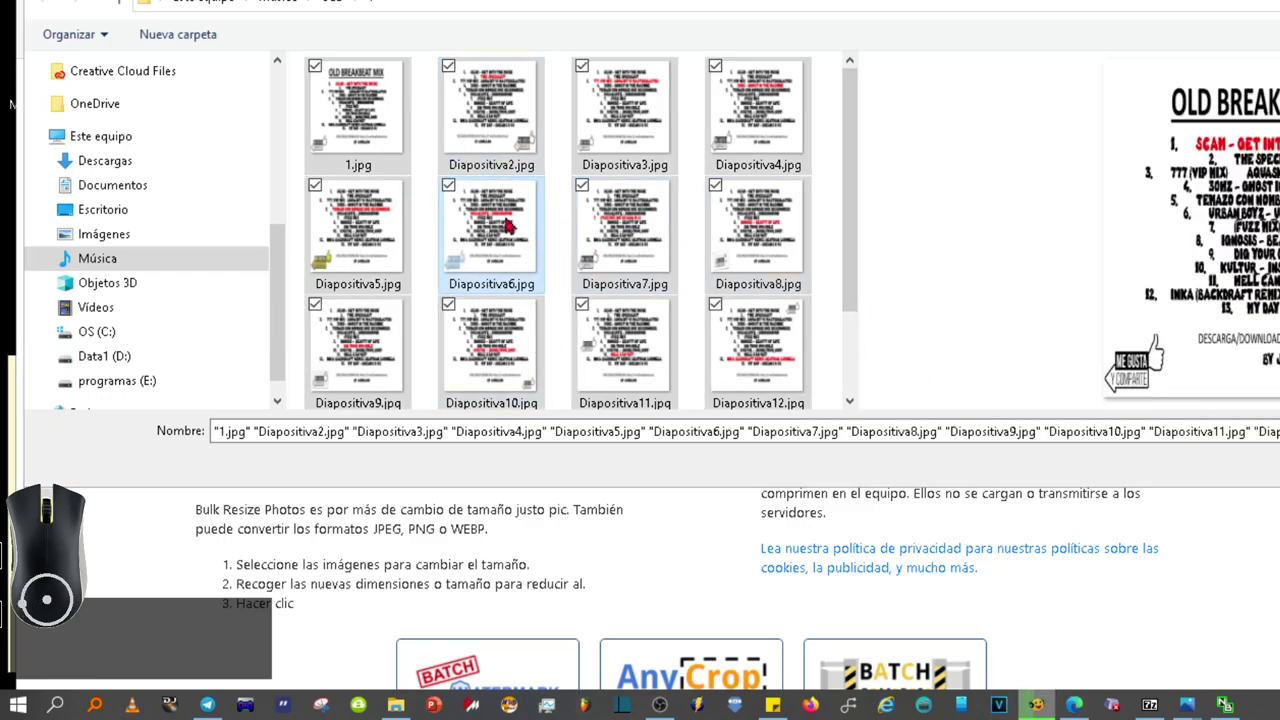
key("ctrl+e")
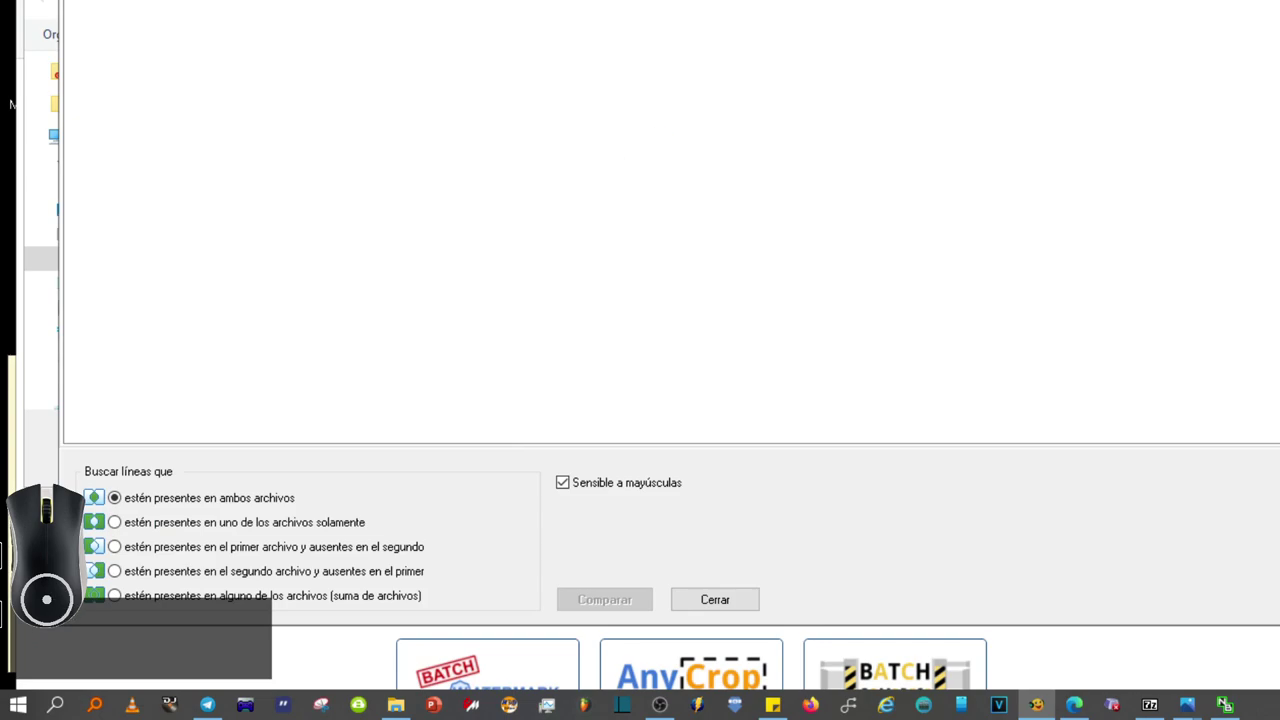
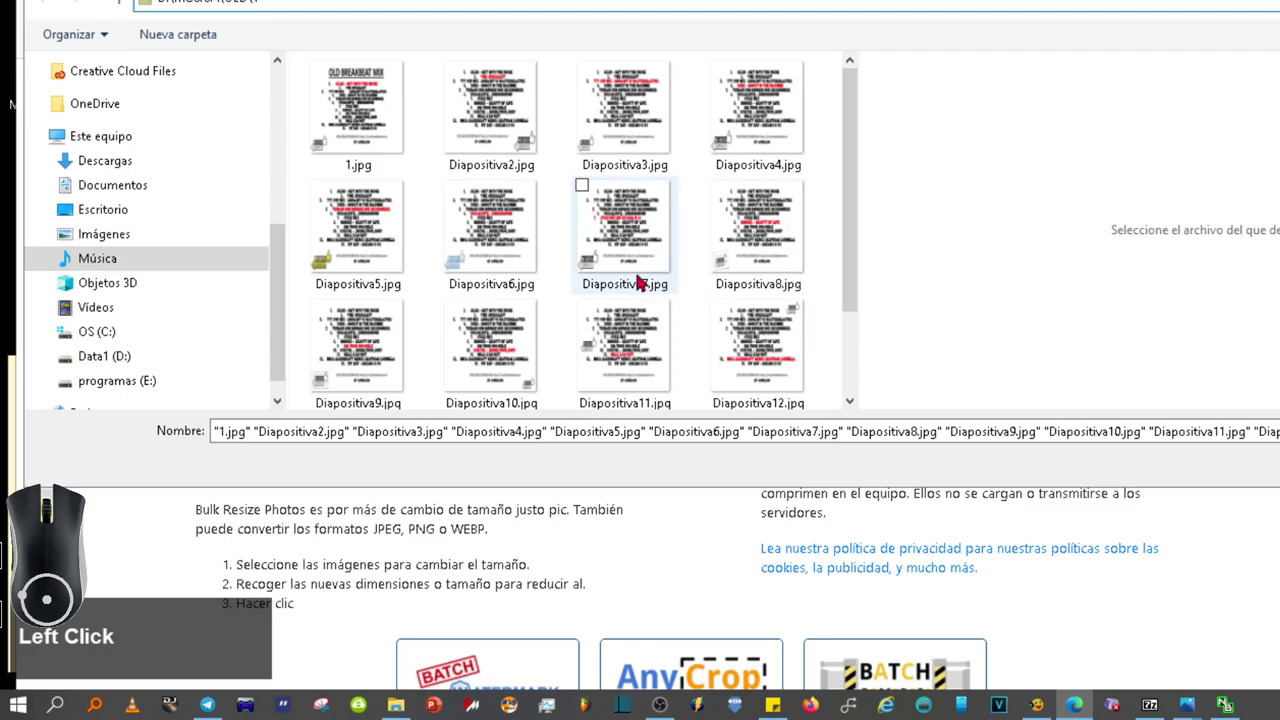
key("ctrl+e")
left_click(560, 345)
key("ctrl+e")
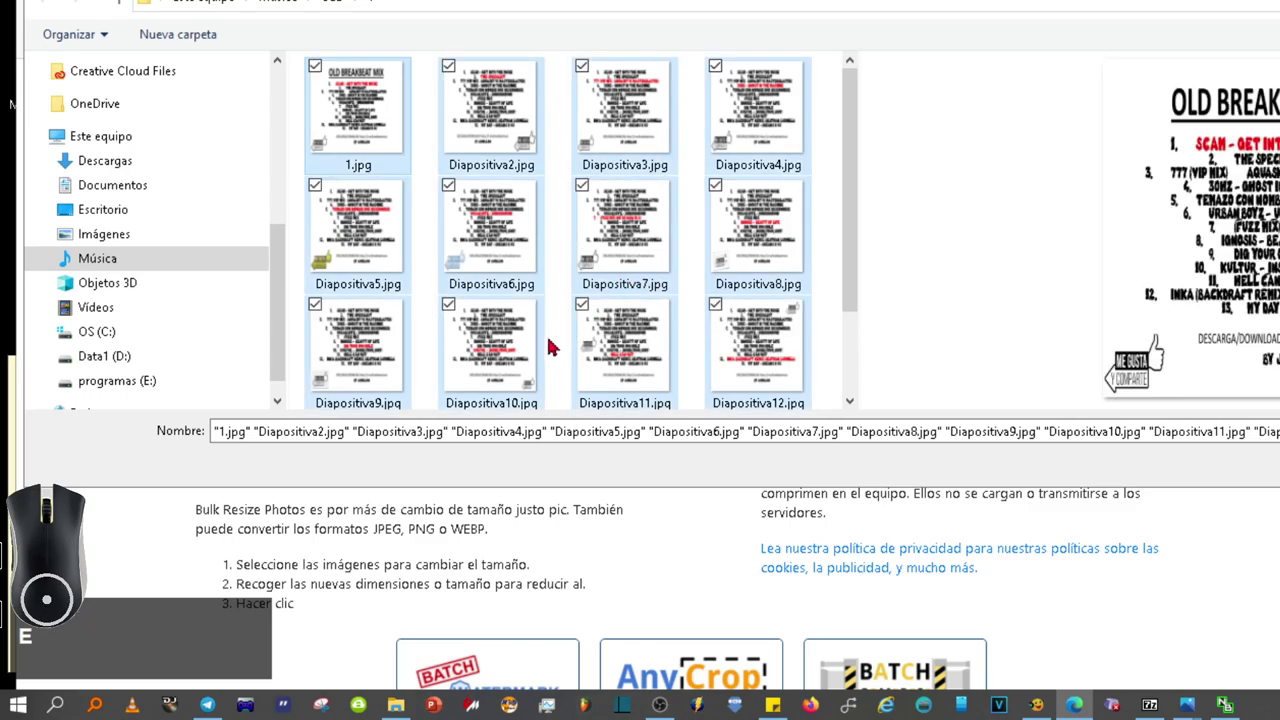
key("F4")
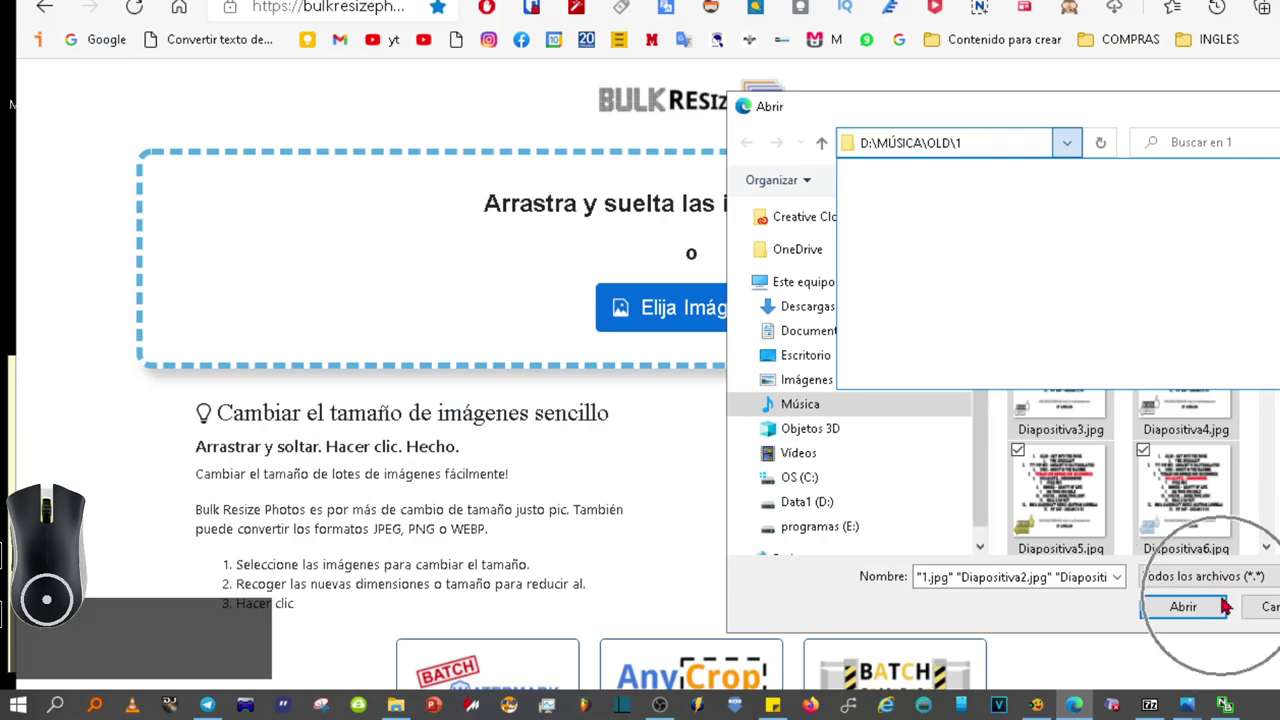
left_click(1193, 617)
Load the slides and switch to exact dimensions with height changed from 600 to 300.
left_click(1193, 614)
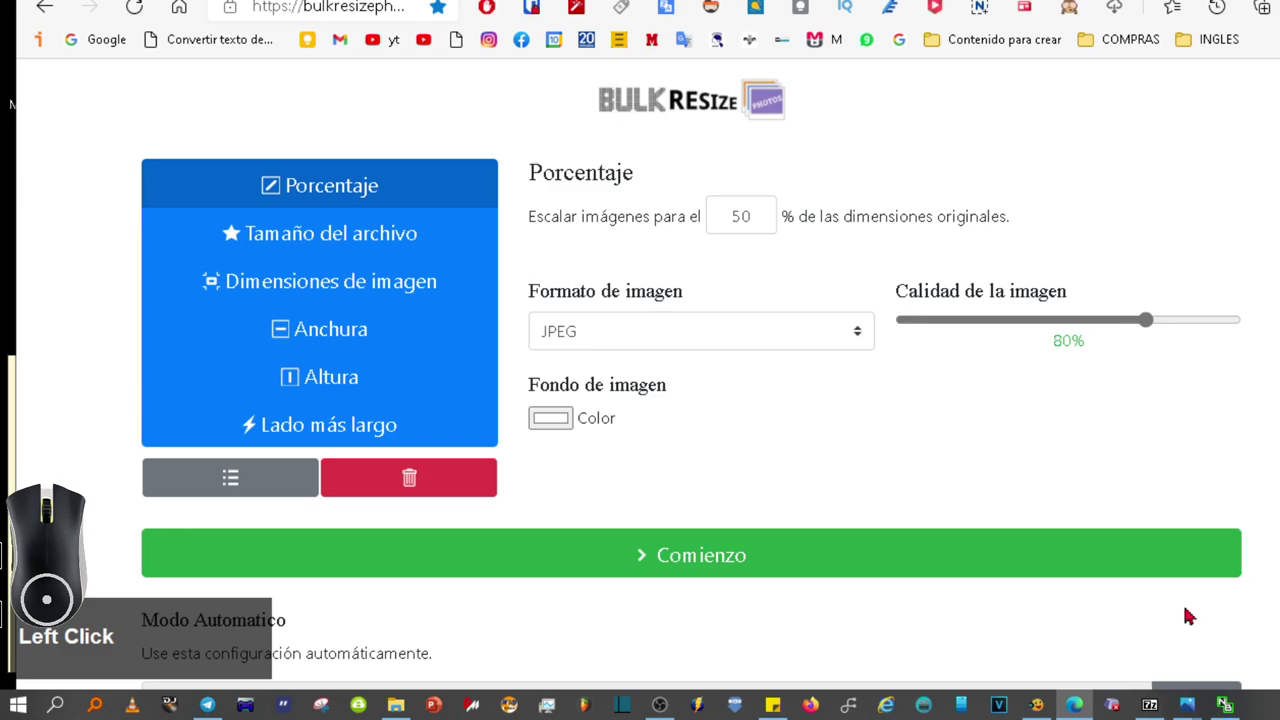
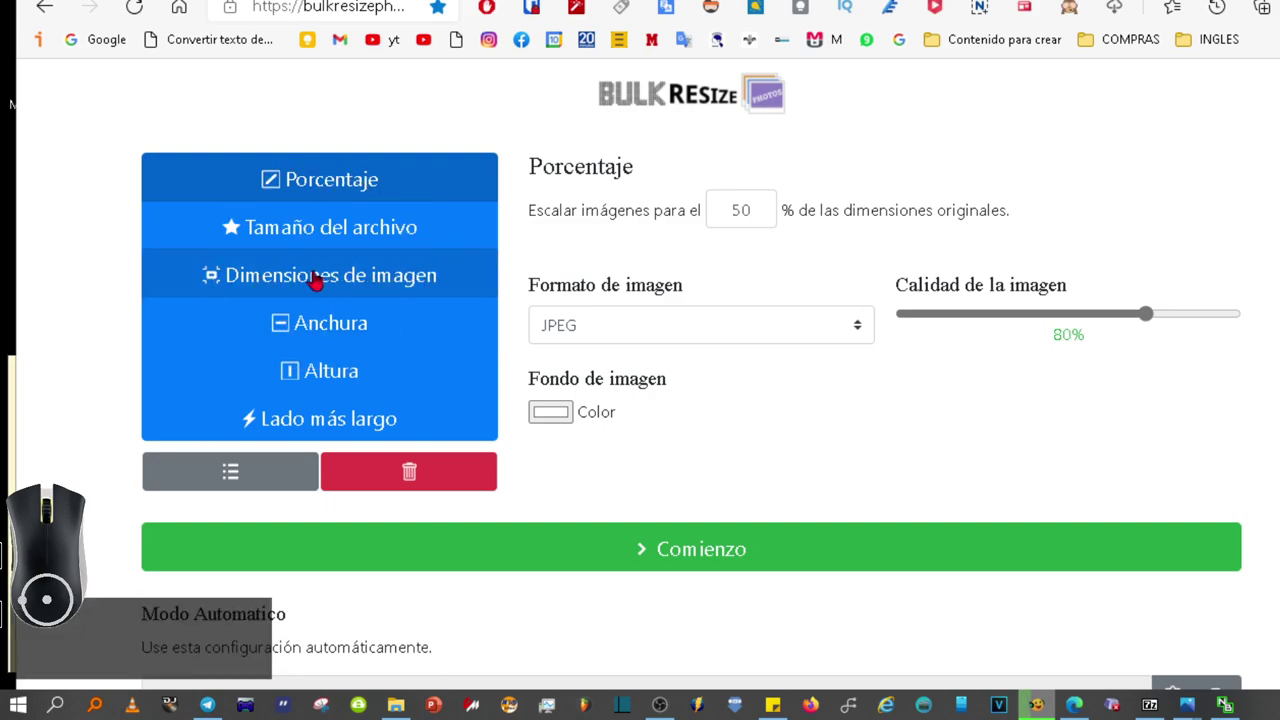
left_click(375, 287)
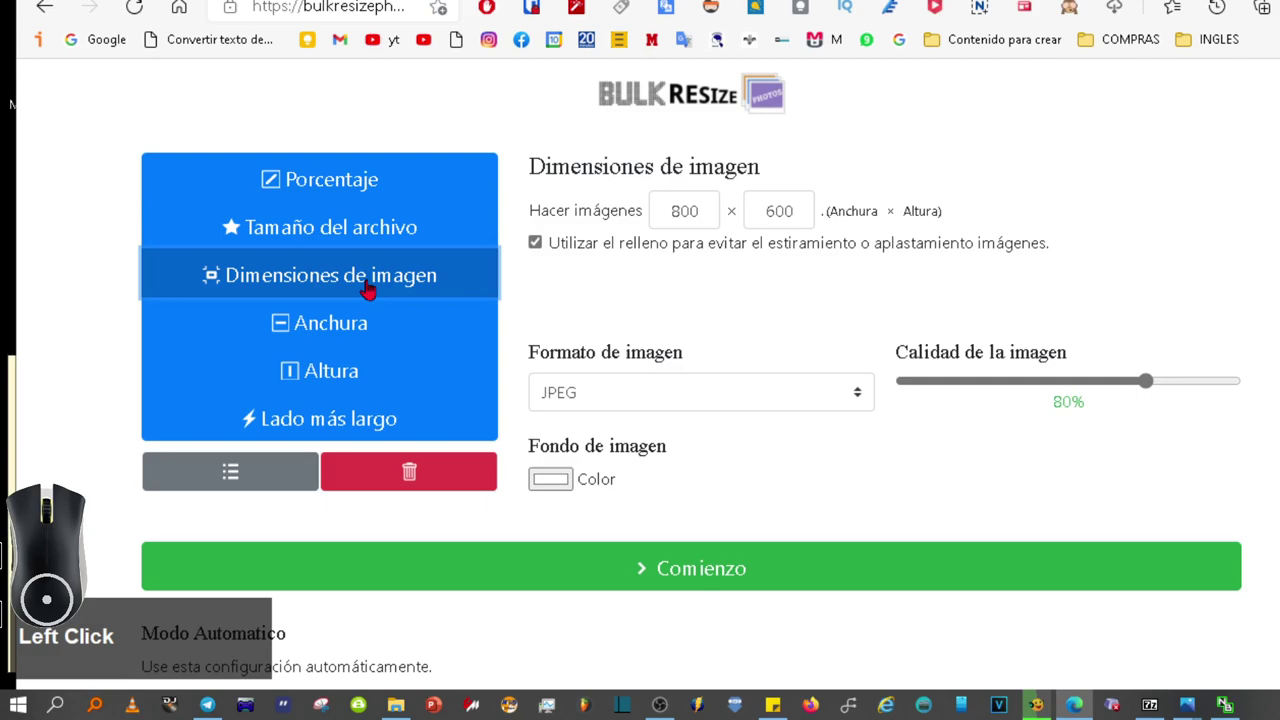
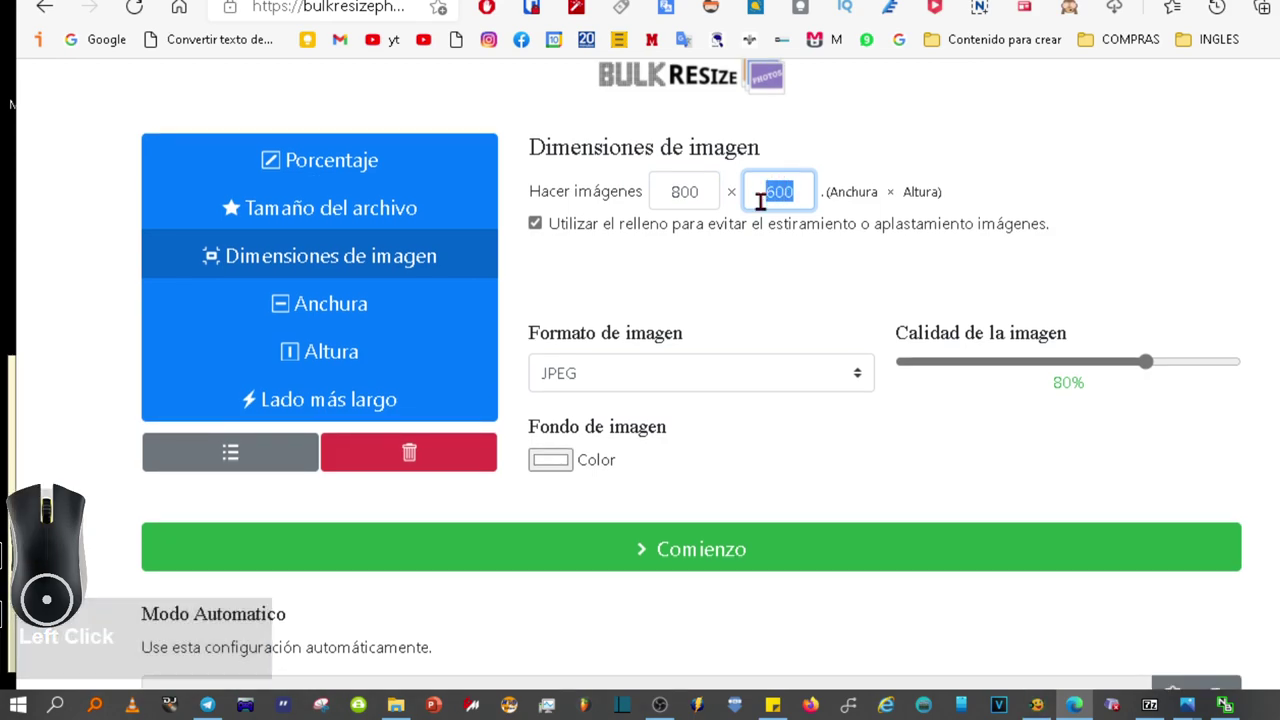
key("3")
type("300")
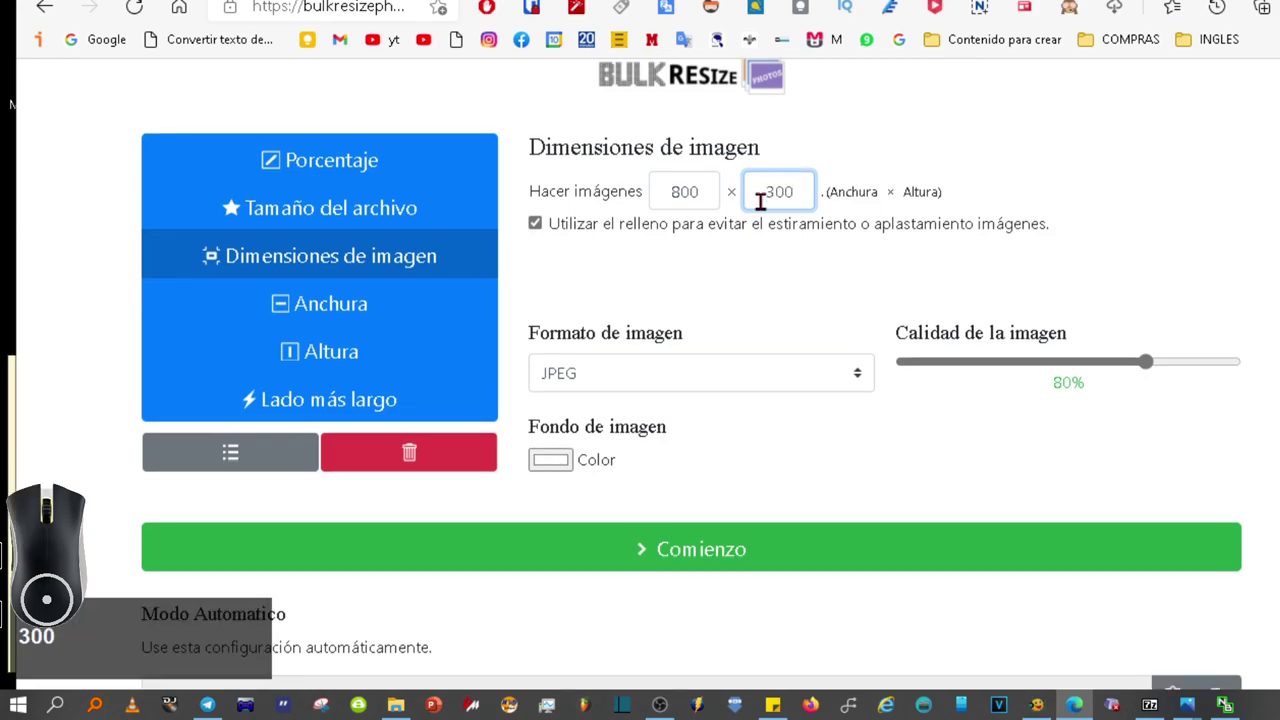
key("F4")
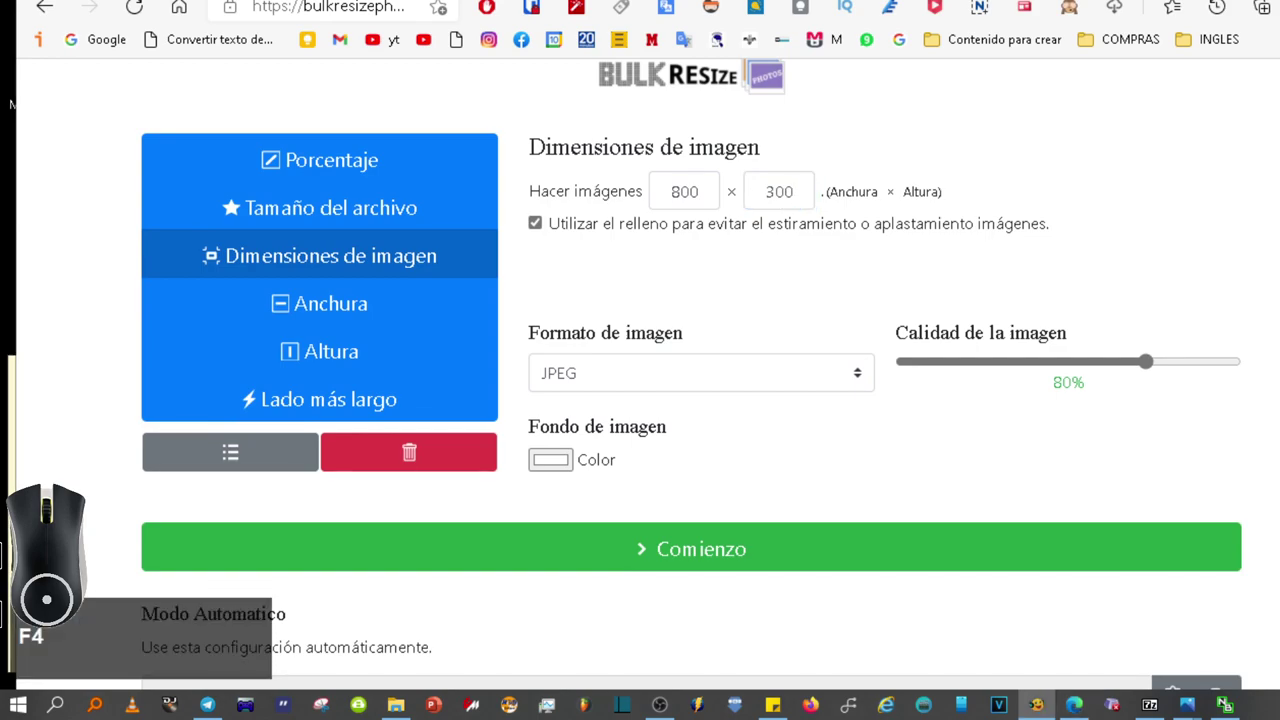
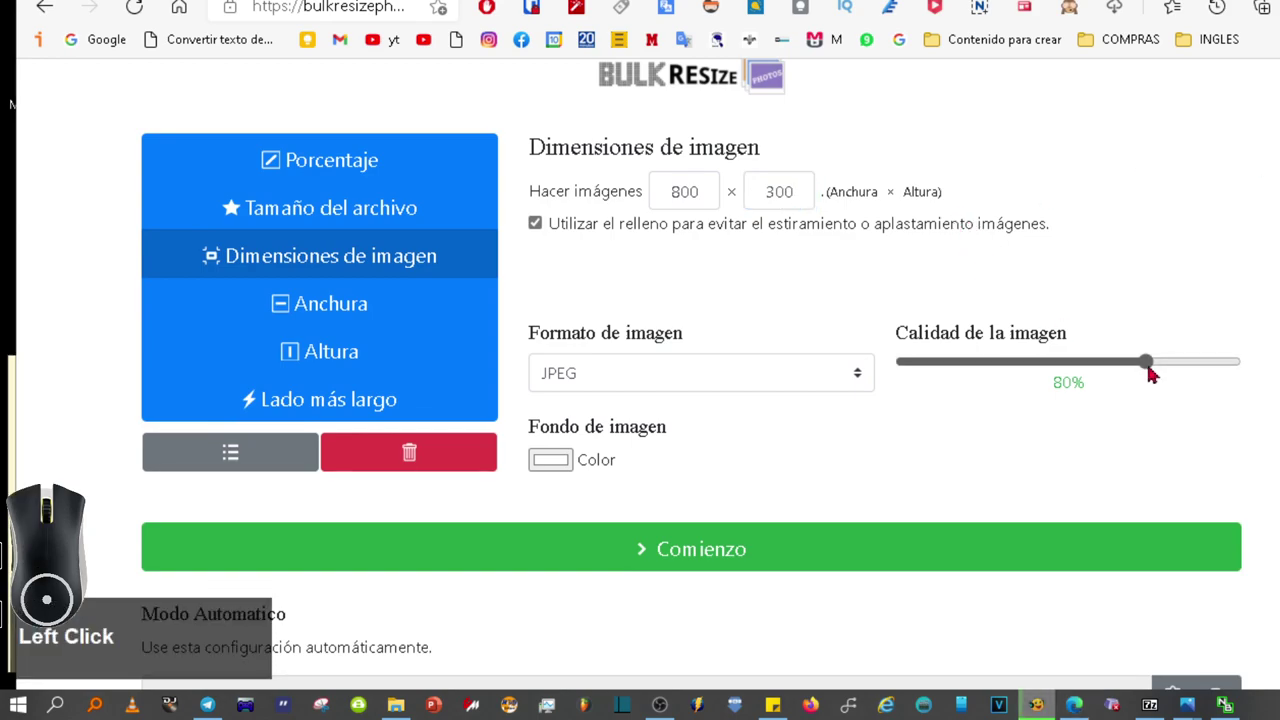
Raise the Calidad slider and keep JPEG as the output format.
left_click_drag(1156, 368, 1151, 358)
left_click(832, 373)
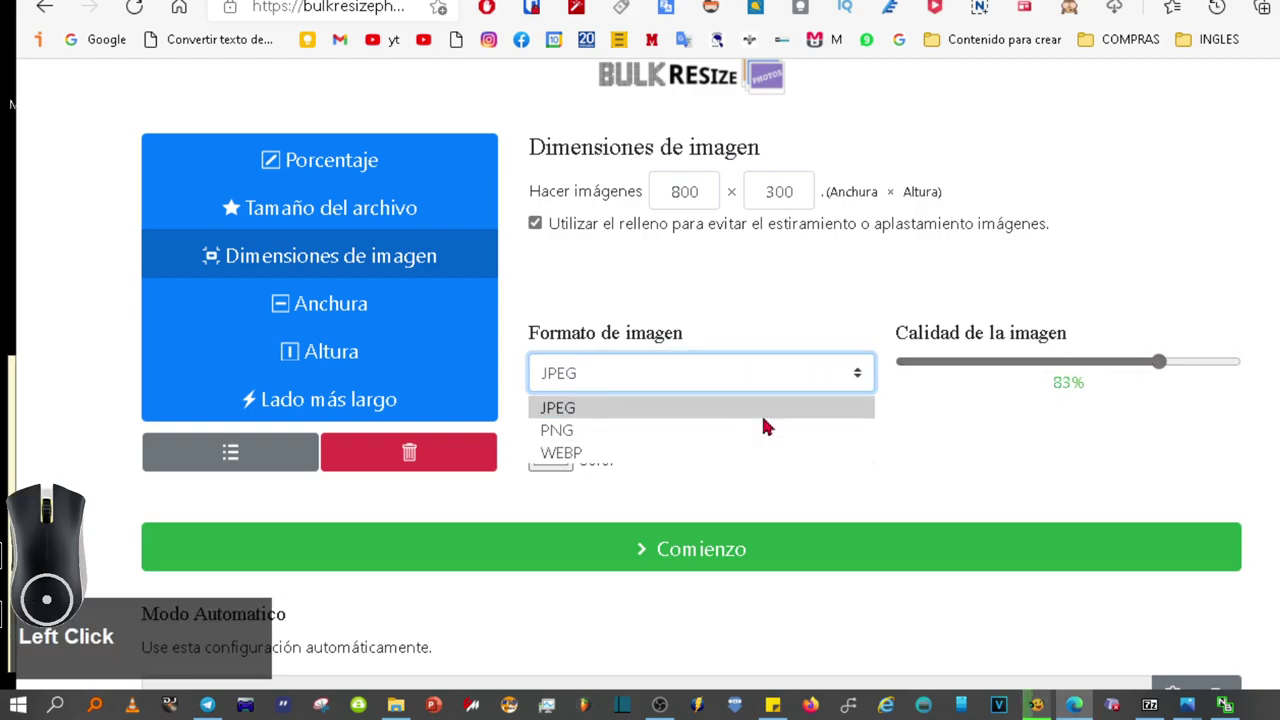
left_click(775, 419)
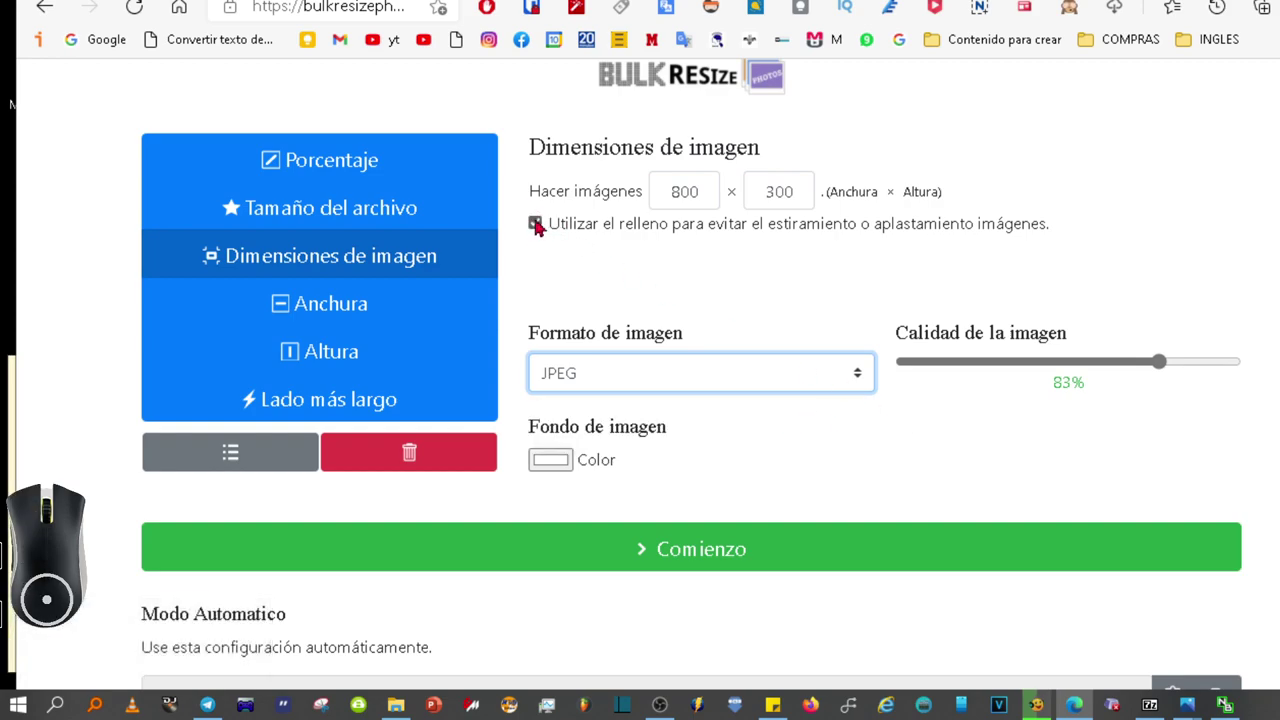
Turn off 'Utilizar el relleno' padding and switch to Porcentaje scaling.
left_click(547, 224)
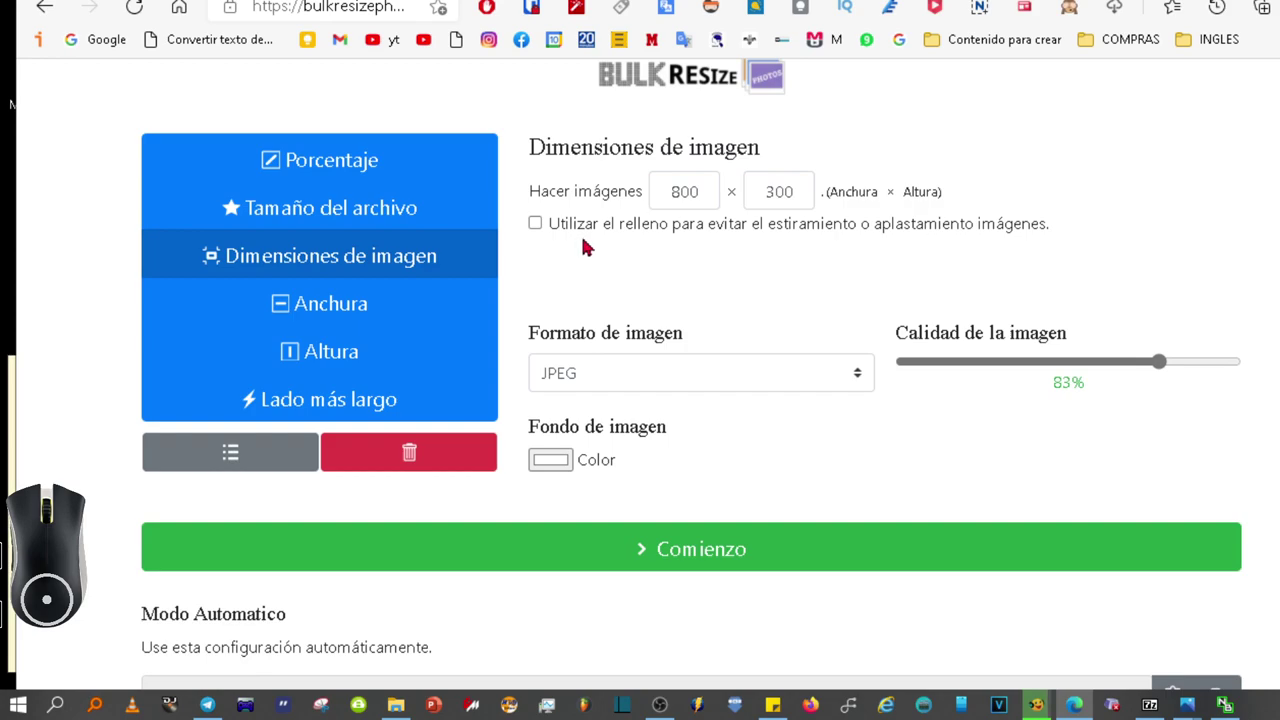
double_click(541, 226)
left_click(541, 226)
left_click(541, 226)
left_click(541, 226)
left_click(541, 226)
double_click(541, 226)
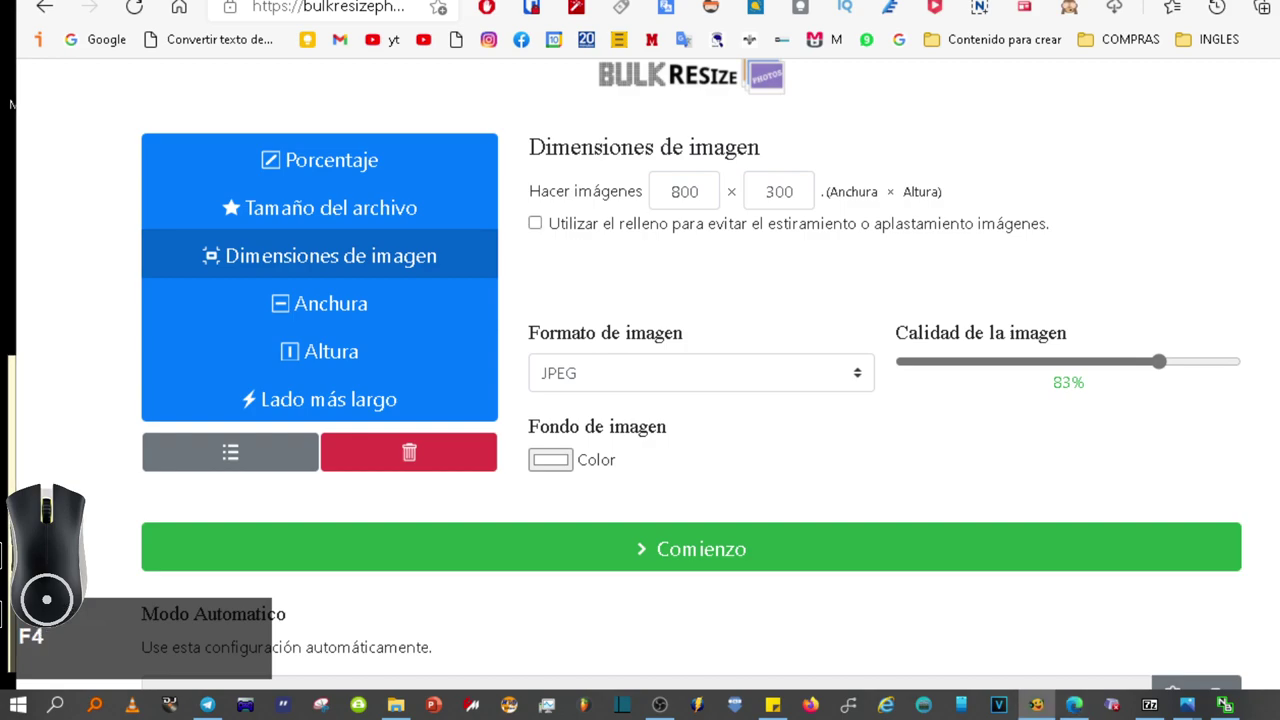
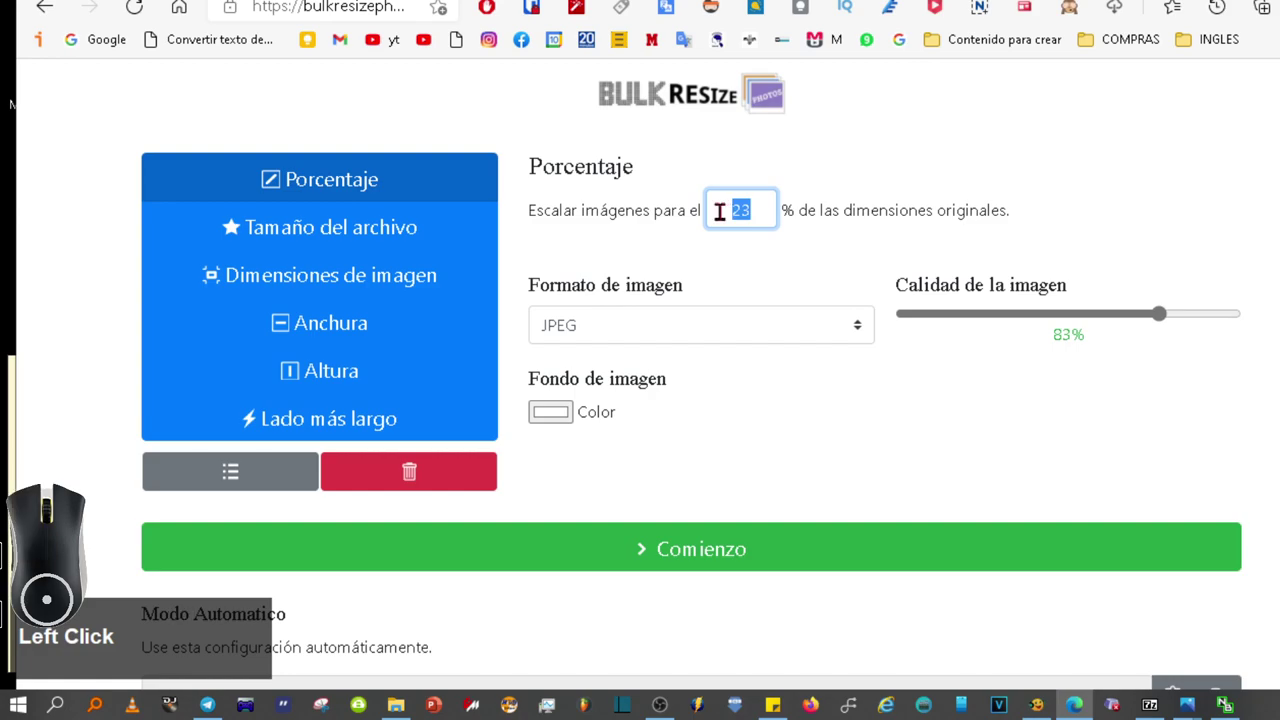
Set Porcentaje to 100, then try Tamaño del archivo at about 234,4 kB.
type("100")
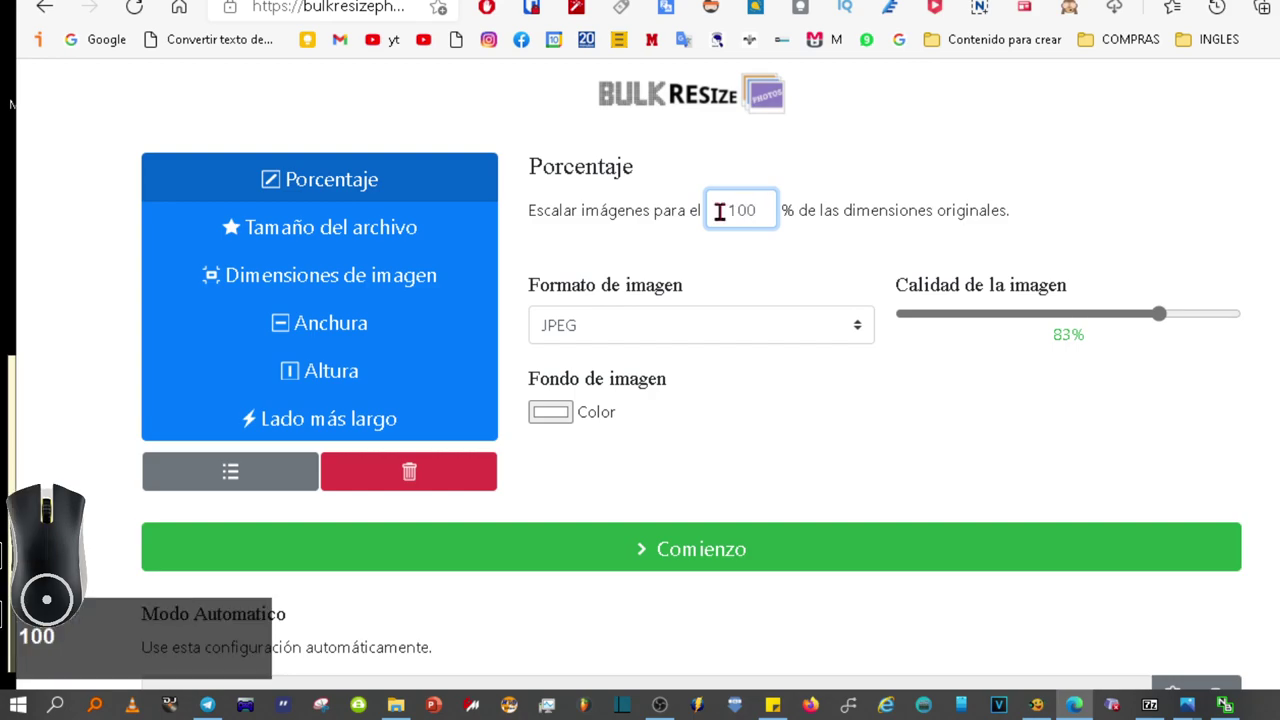
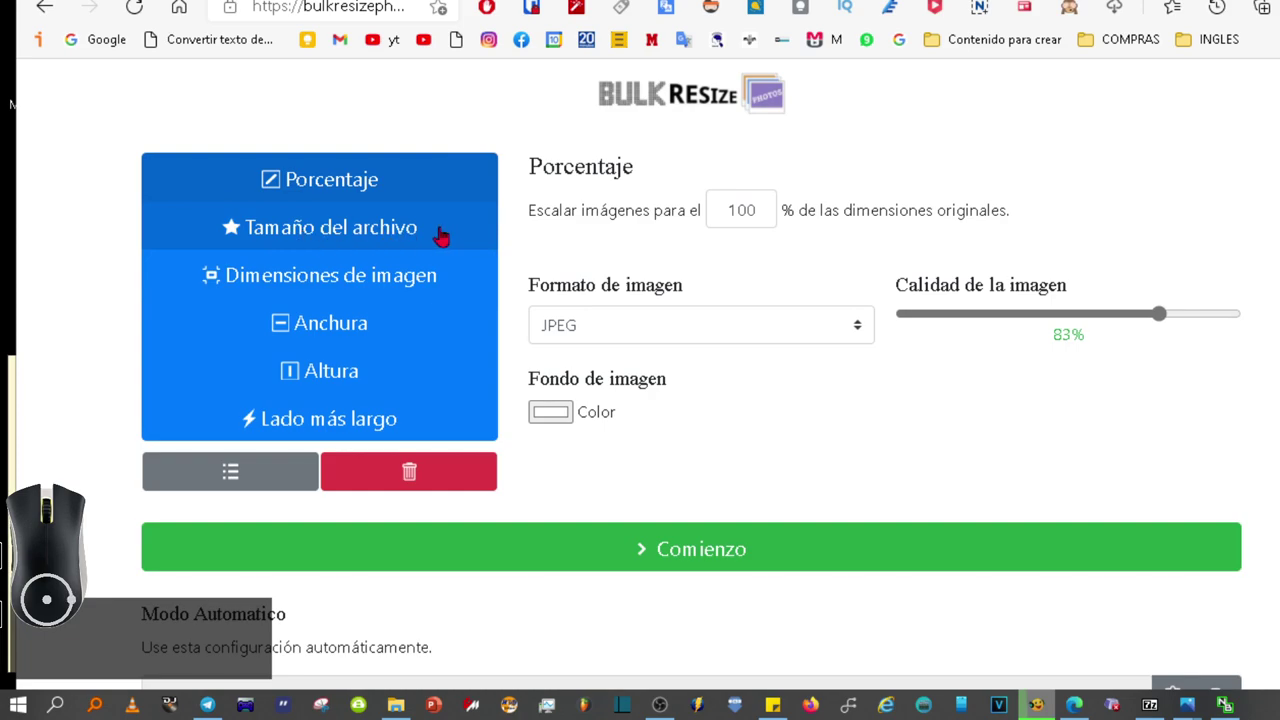
left_click(396, 238)
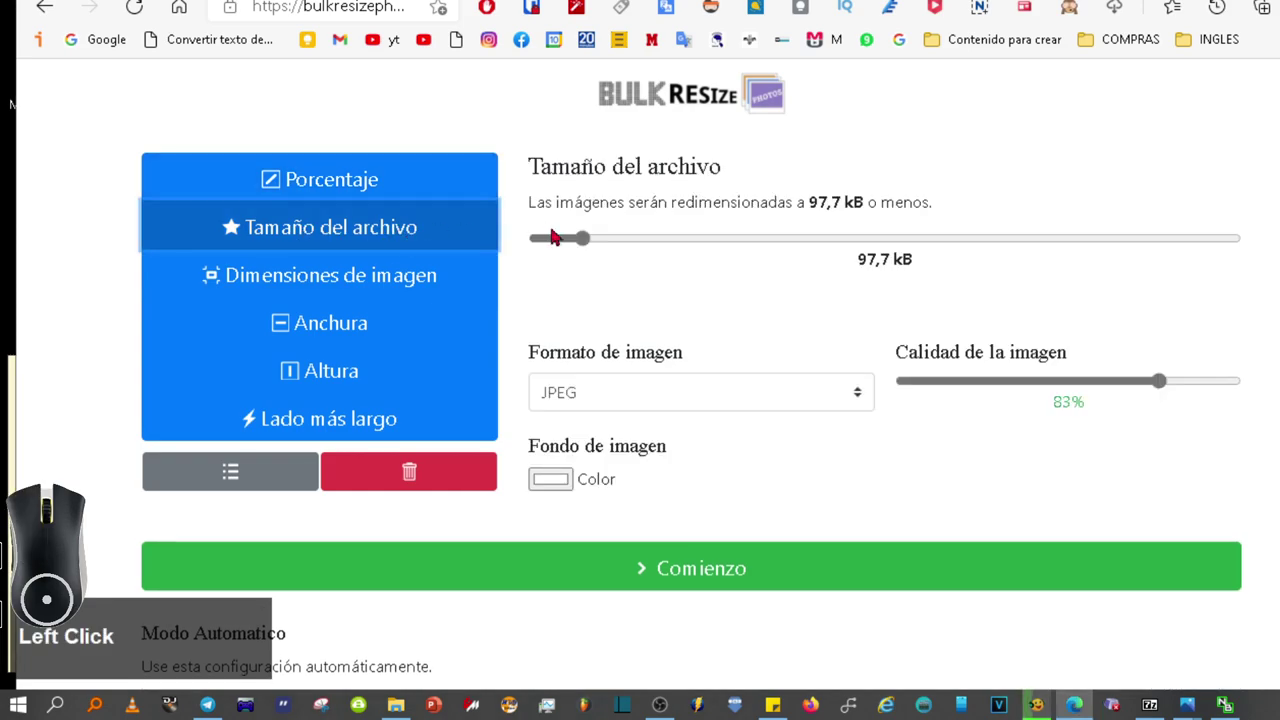
left_click_drag(587, 245, 657, 245)
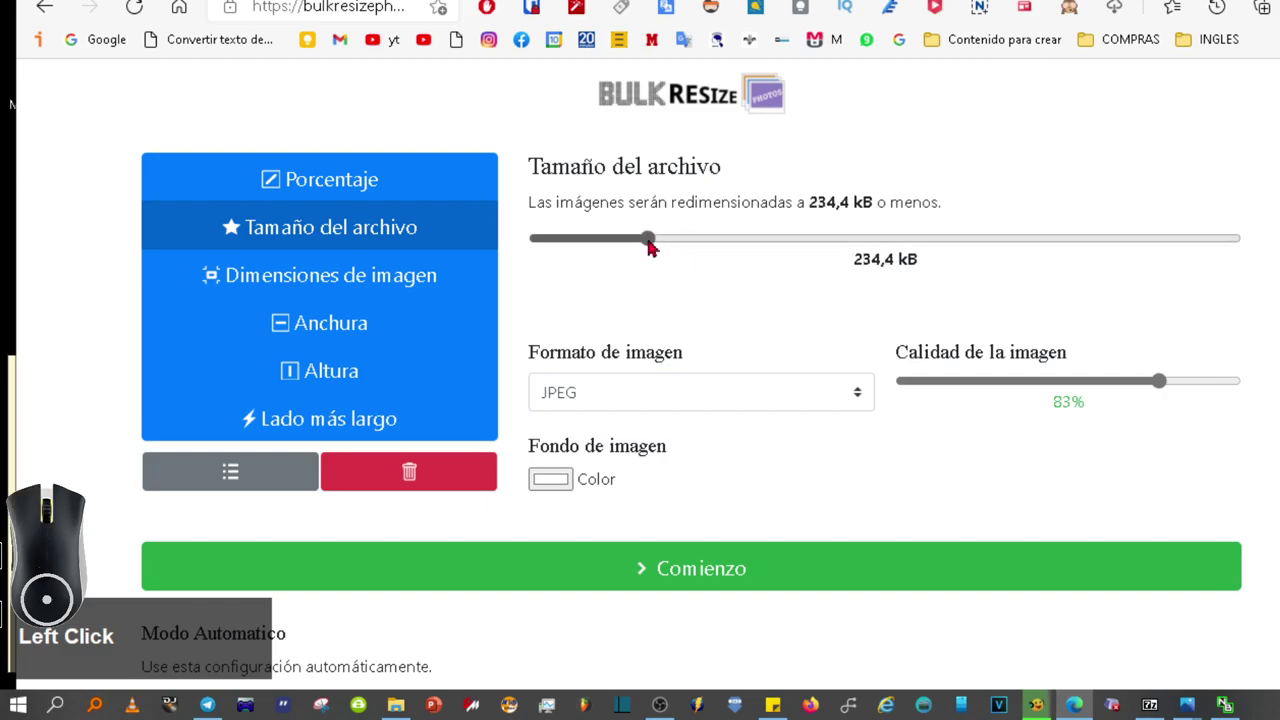
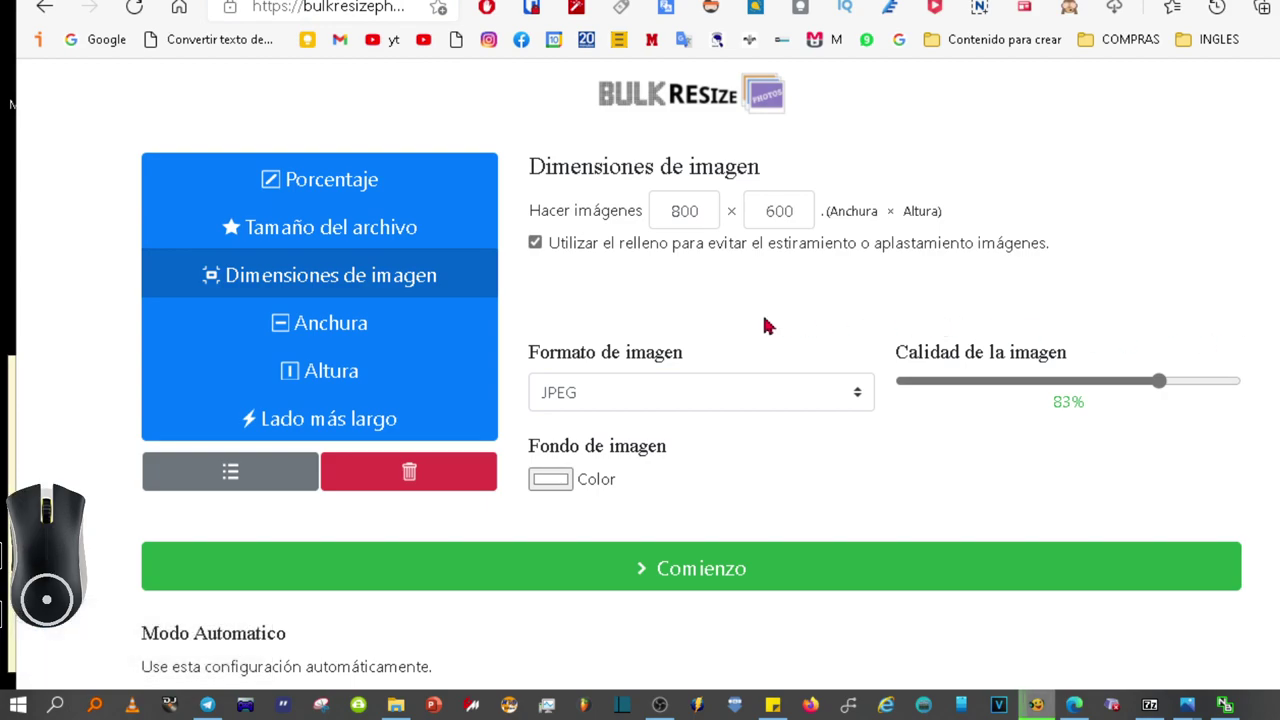
Run Comienzo to resize the slides, open the downloaded ZIP and view Diapositiva13.jpg.
left_click(733, 570)
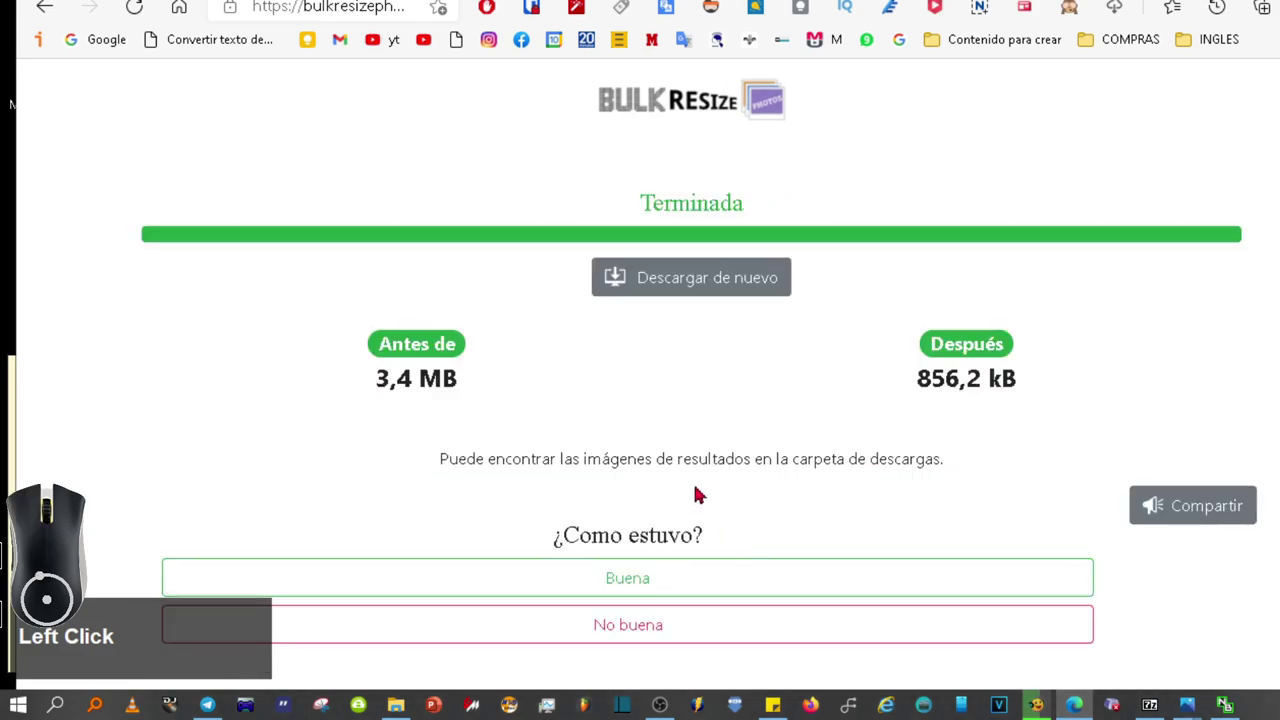
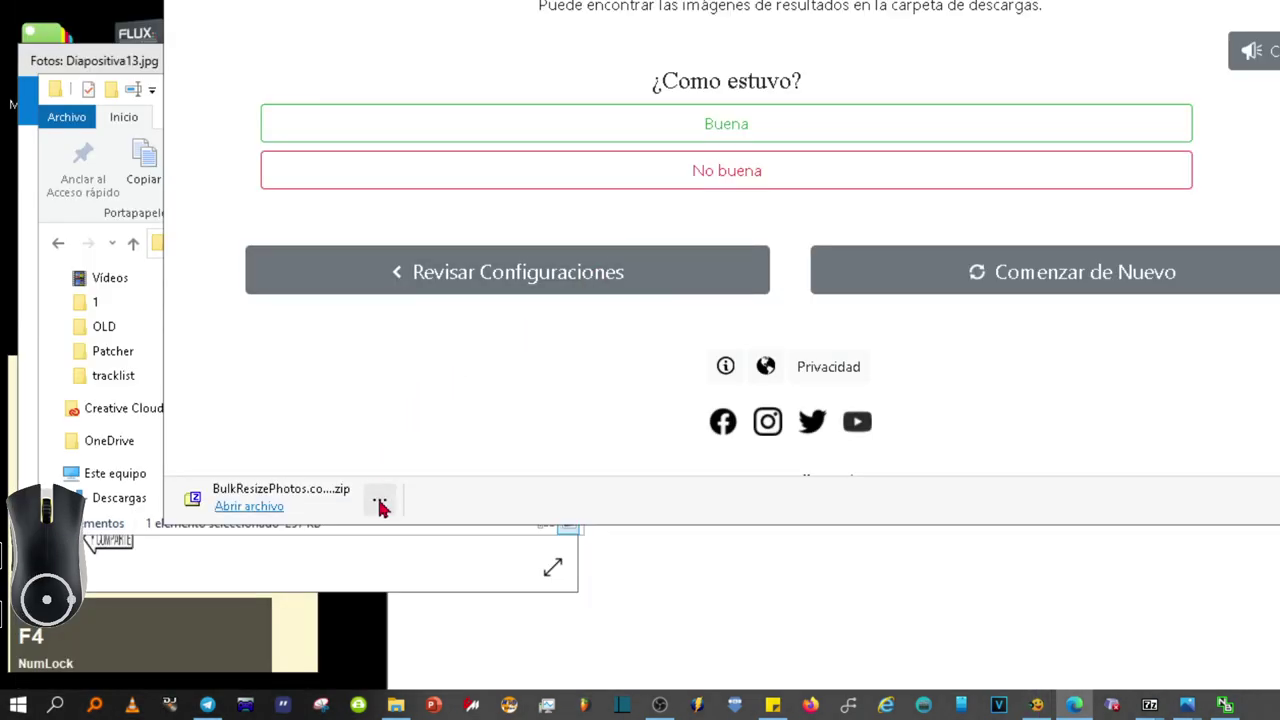
key("Num_Lock")
left_click(275, 514)
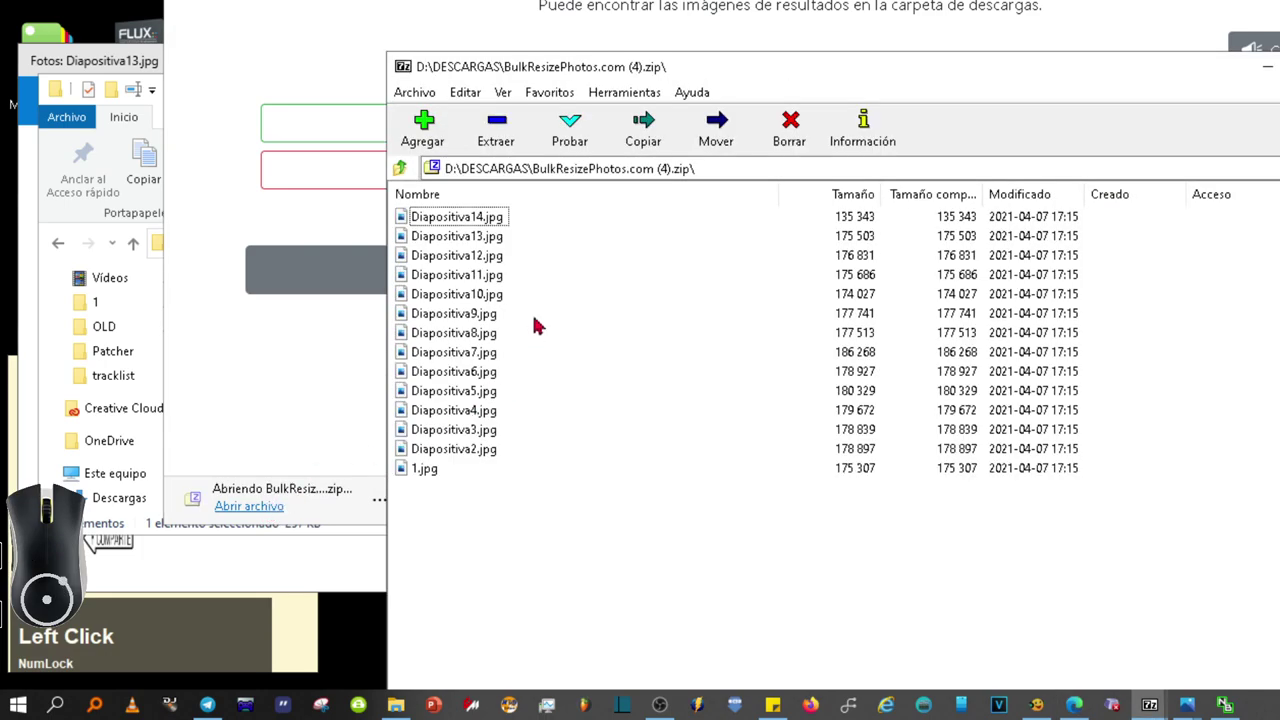
left_click(504, 251)
left_click(504, 251)
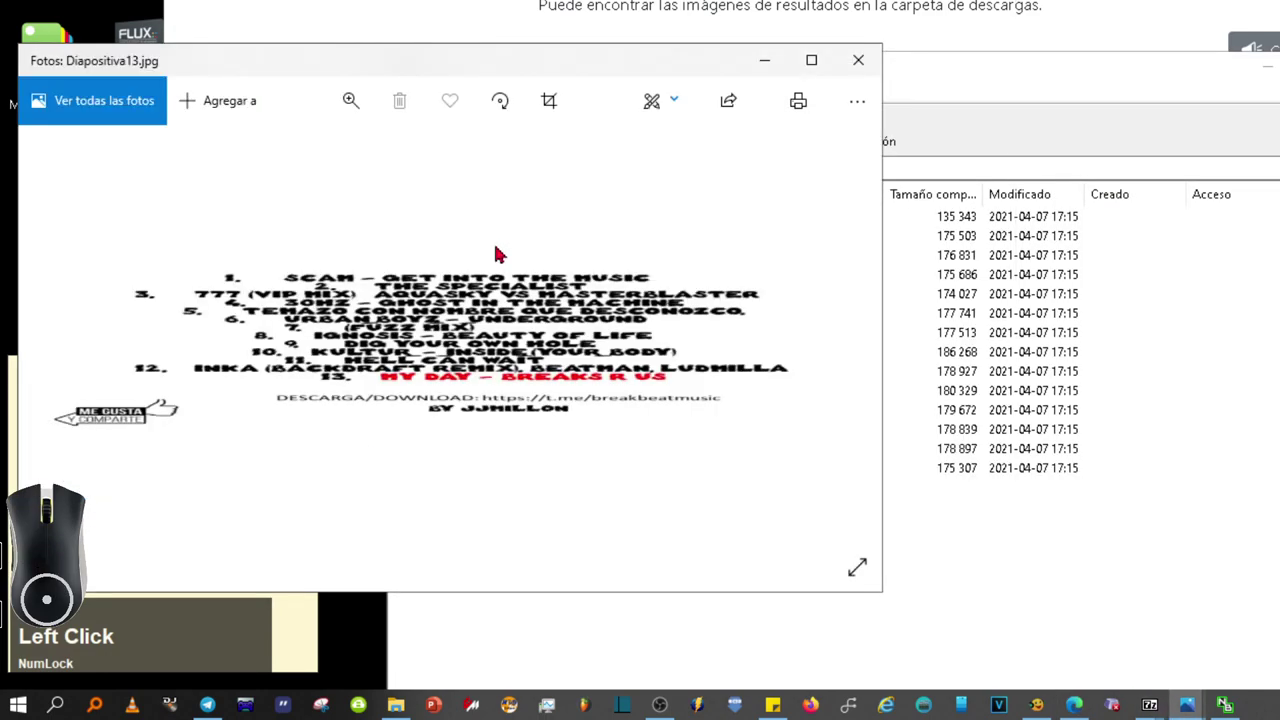